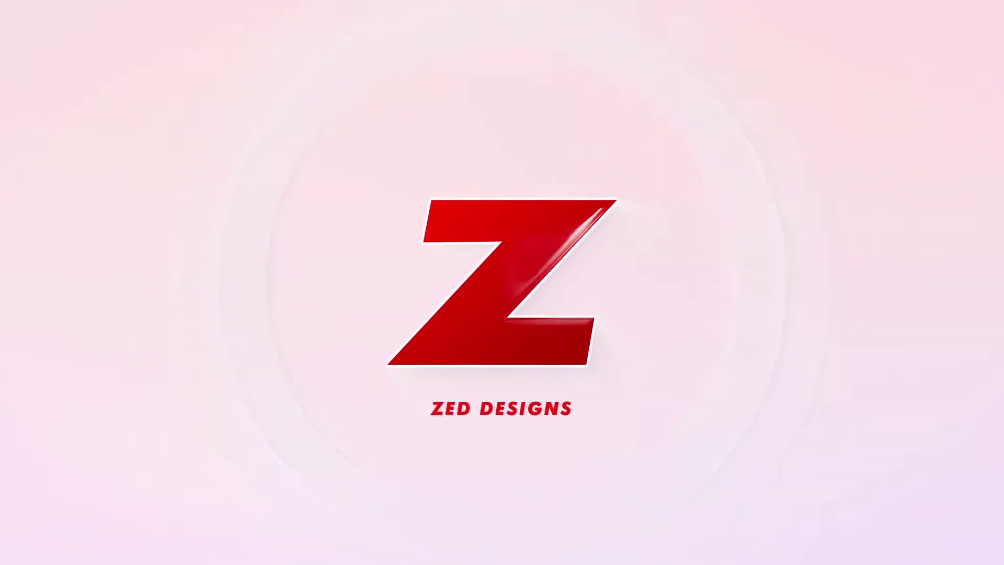
Place an 800 × 450 px rectangle on the BG layer covering the artboard, filled #F9E741 yellow.
click(458, 331)
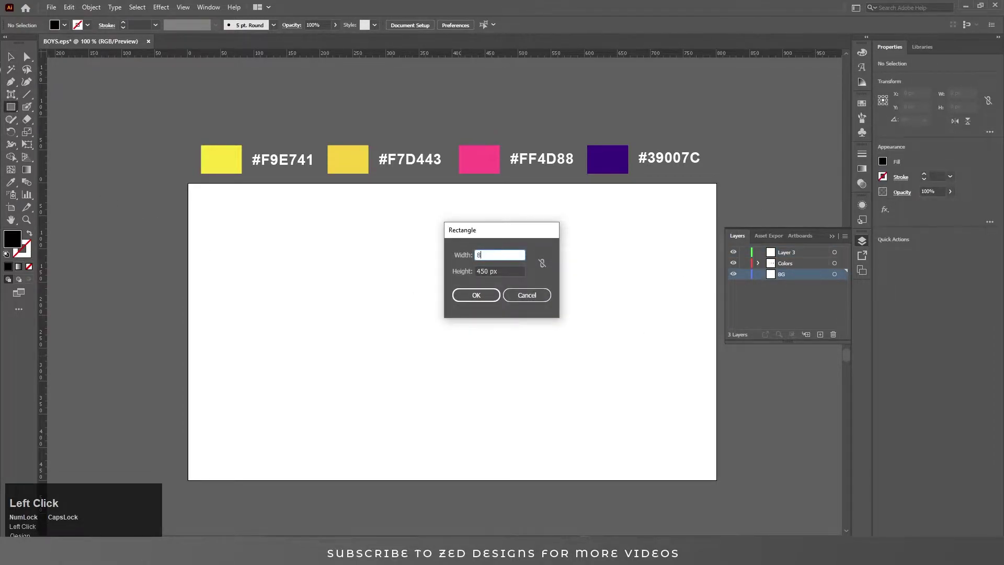
key(v)
drag(451, 29, 845, 229)
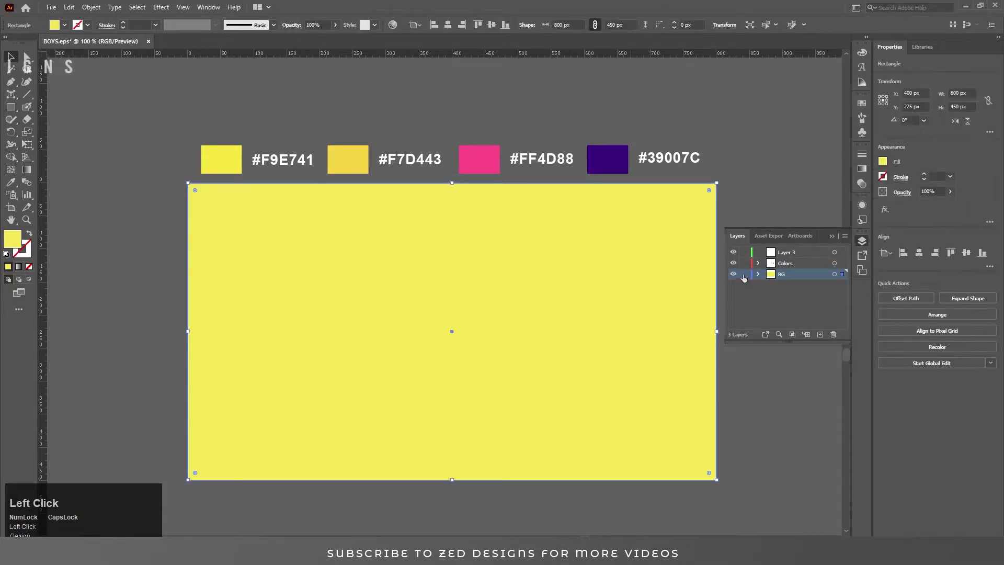
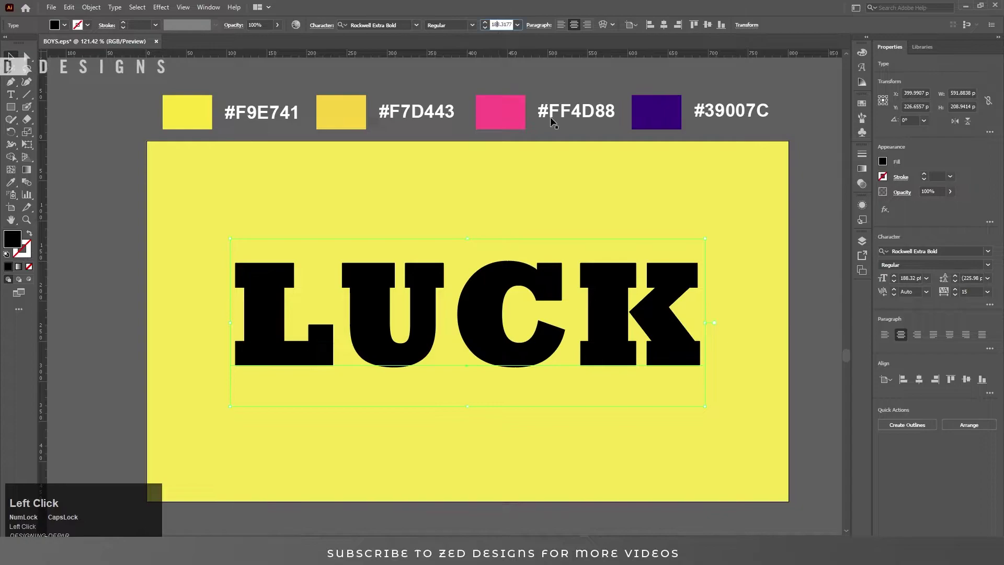
Set the LUCK text in Rockwell Extra Bold at 170 pt, centred on the artboard.
key(ctrl+a)
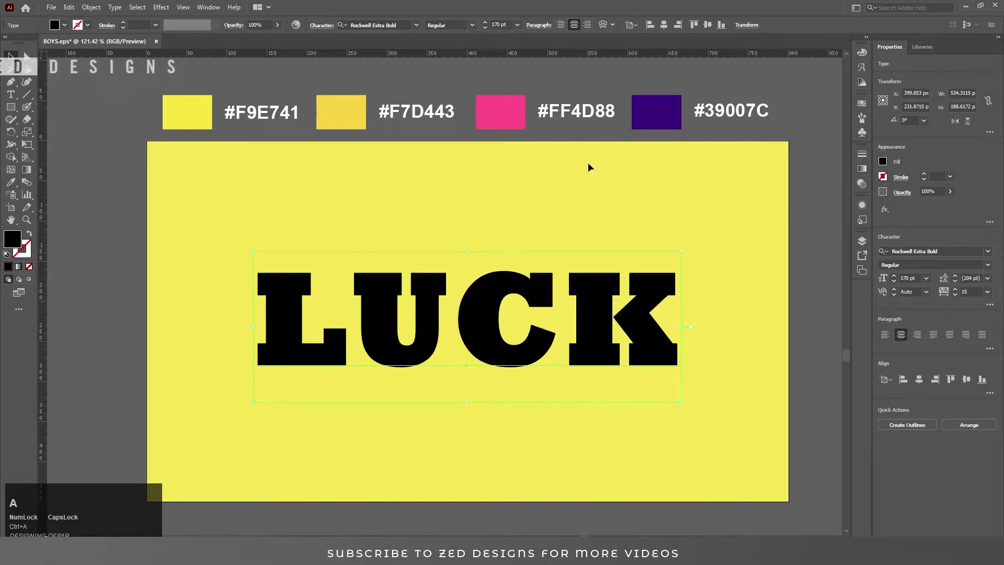
Give LUCK a yellow fill in the Appearance panel and duplicate it.
click(864, 205)
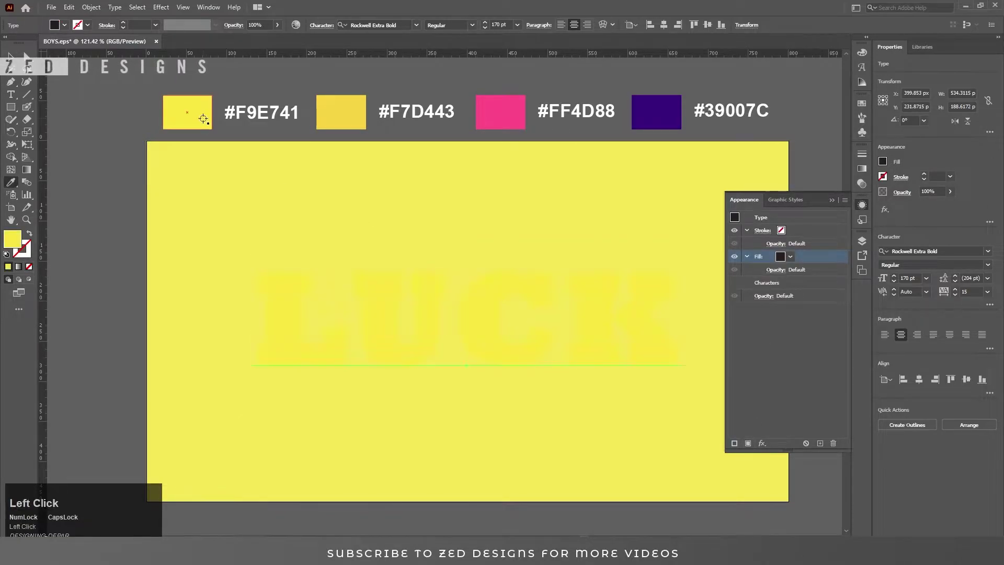
key(v)
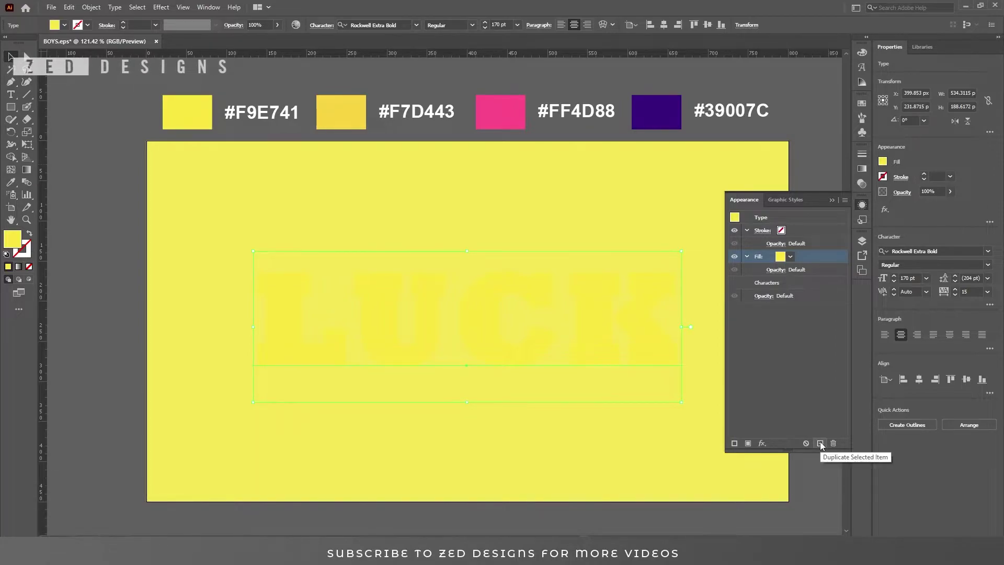
key(v)
click(825, 444)
key(v)
Offset the copied fill and shift it -3 px, 2 px with a Transform effect, then add a third fill.
click(802, 257)
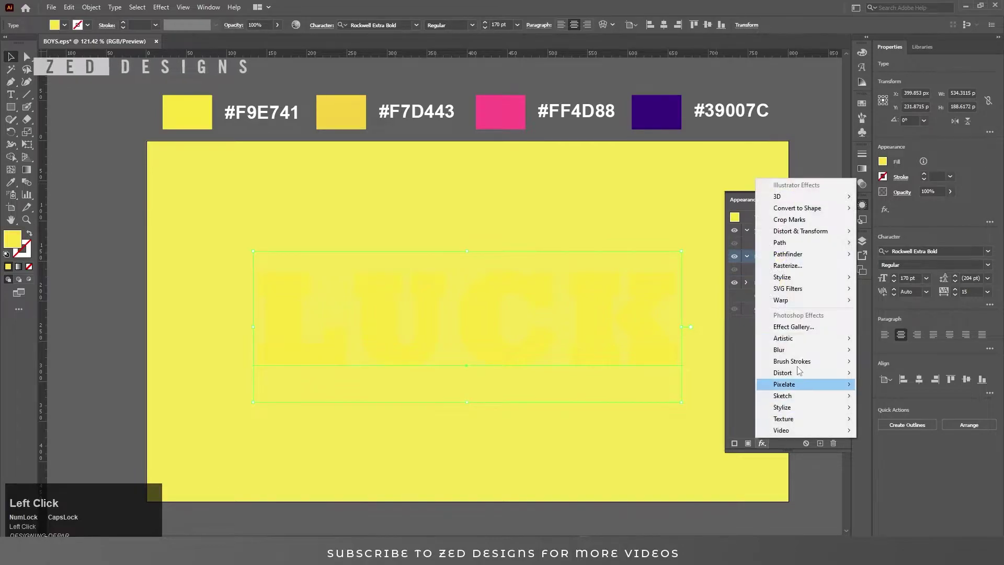
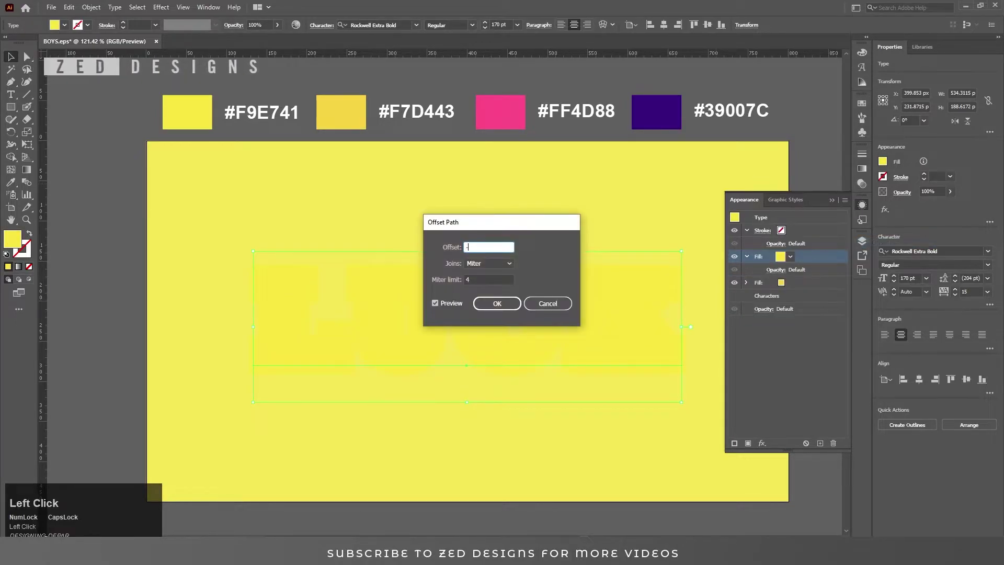
key(Tab)
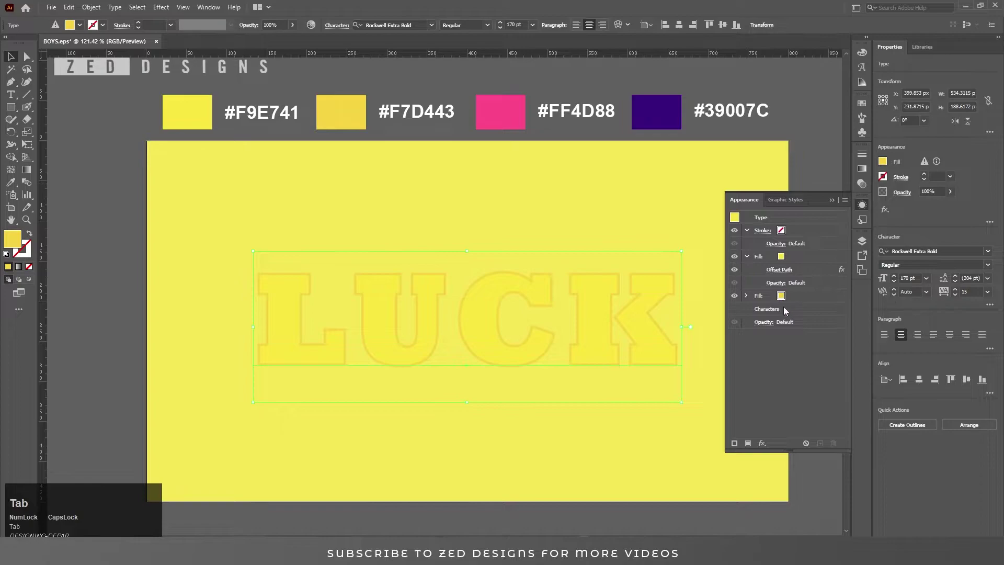
key(Tab)
click(805, 262)
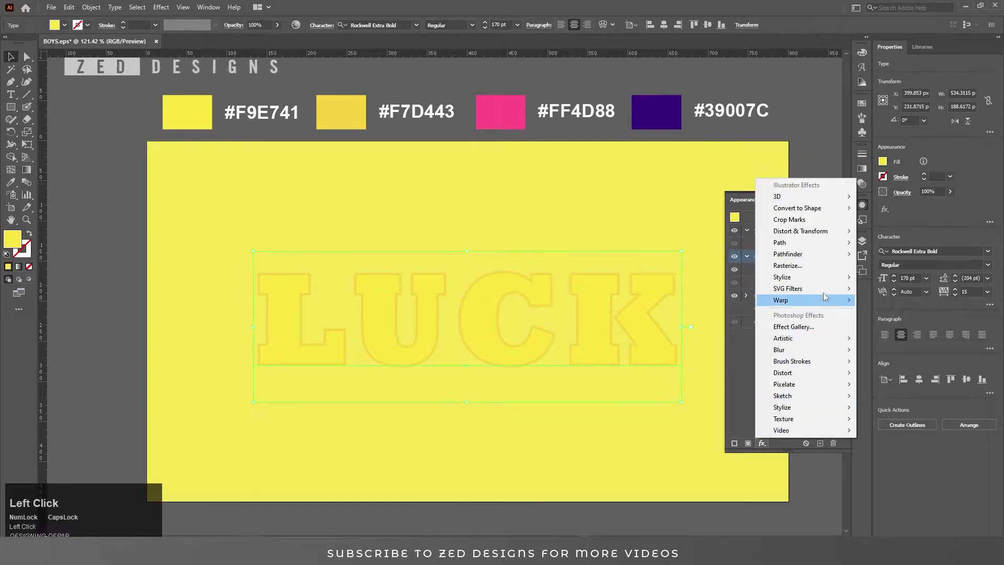
key(Tab)
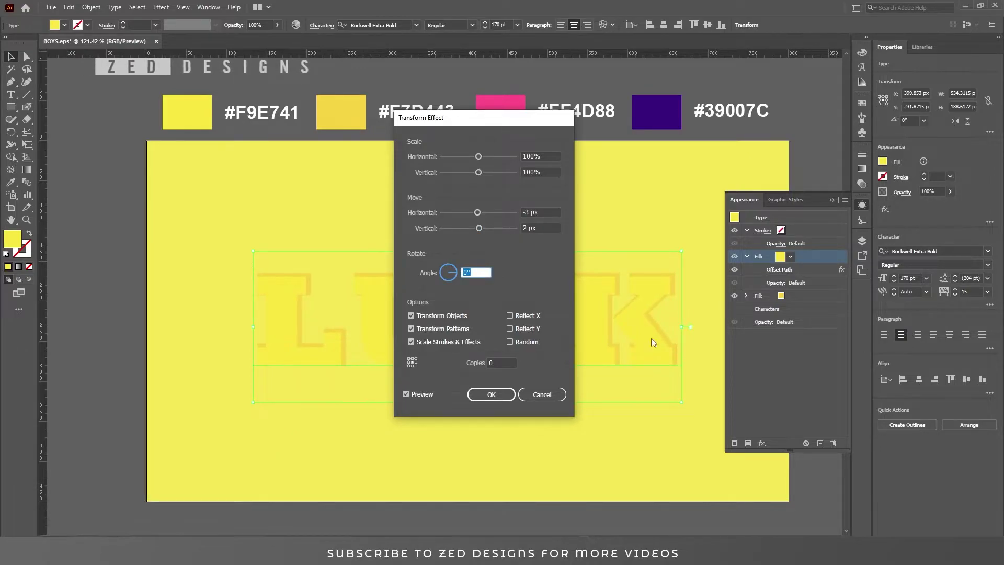
key(Tab)
click(498, 401)
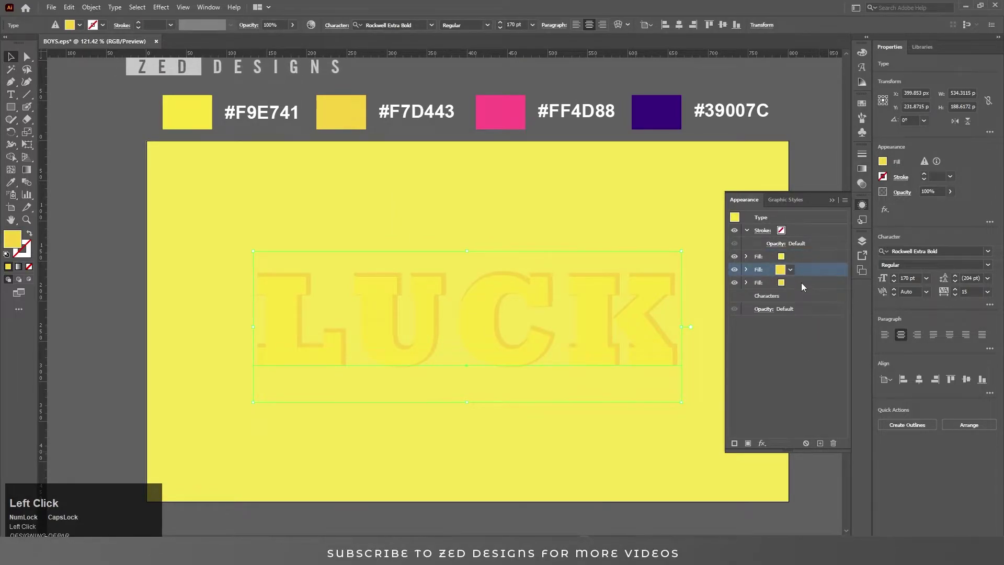
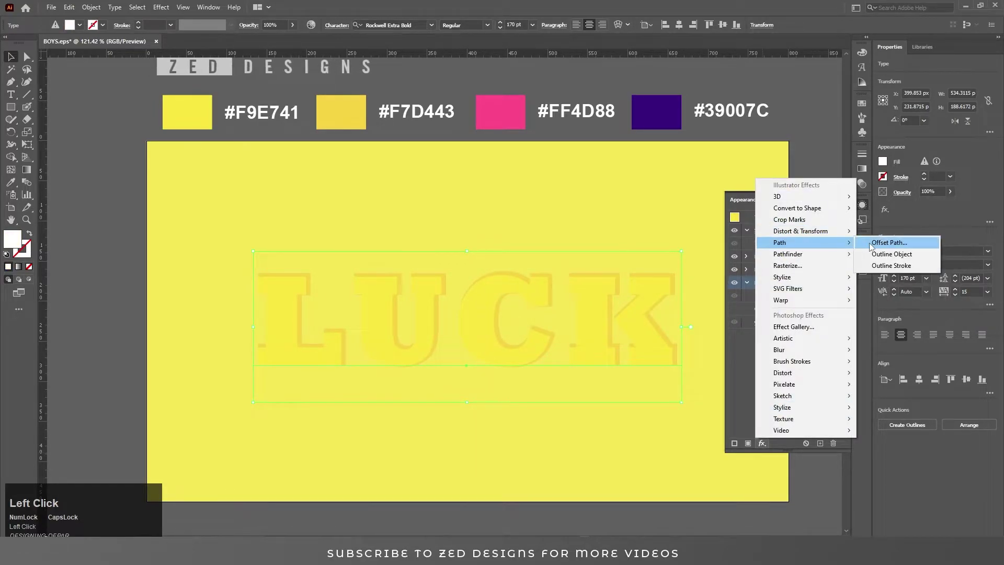
Set the white fill's Offset Path value to form a white outline around LUCK.
key(Tab)
key(Tab)
key(shift+Tab)
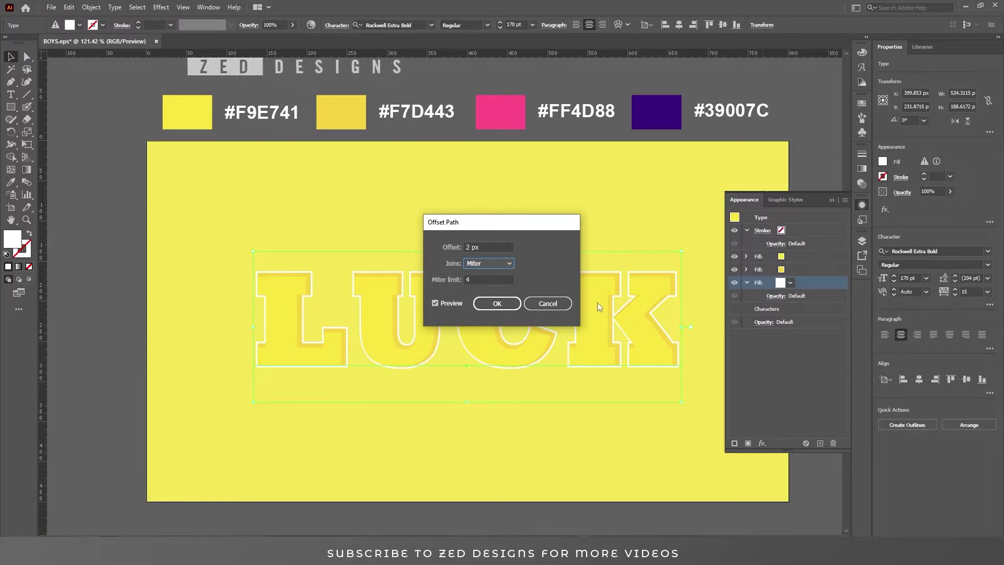
key(Tab)
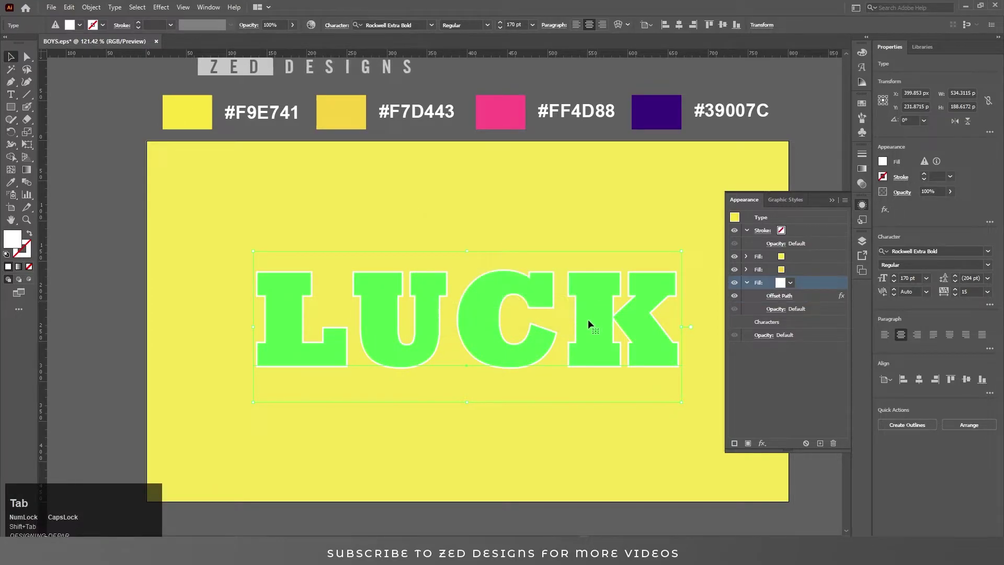
Duplicate the outline with a larger offset as the purple outer outline and add another fill beneath.
click(822, 446)
click(794, 325)
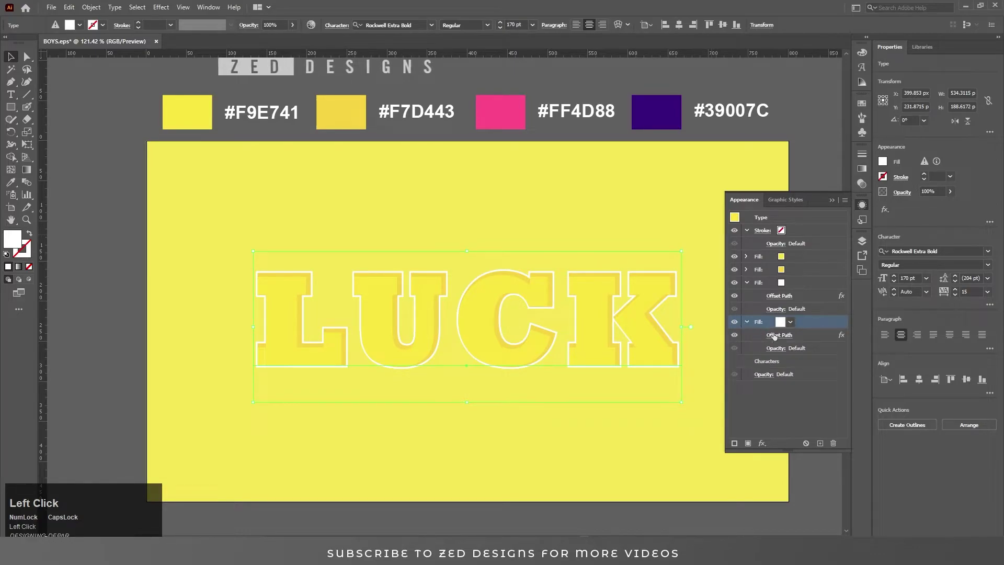
key(Up)
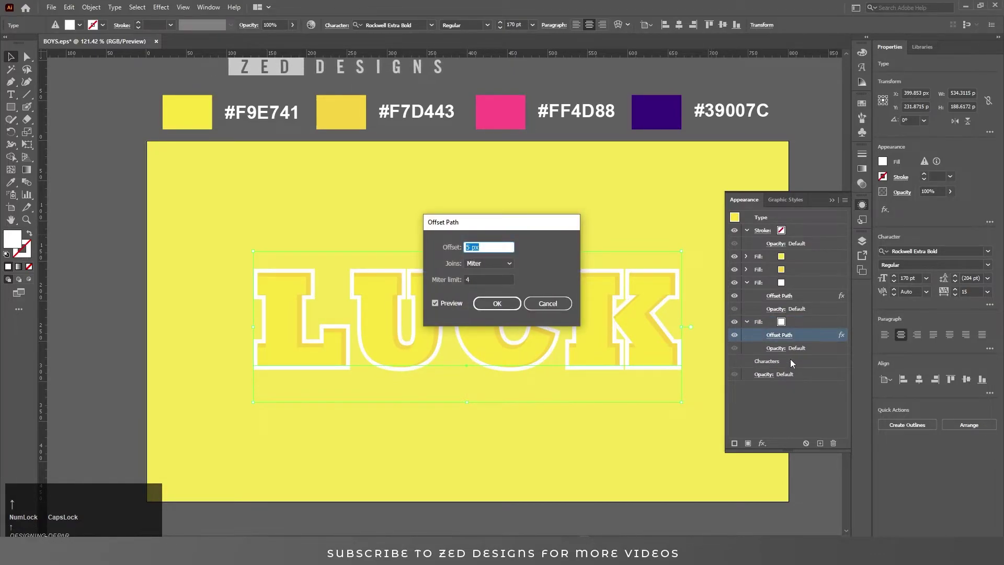
click(498, 308)
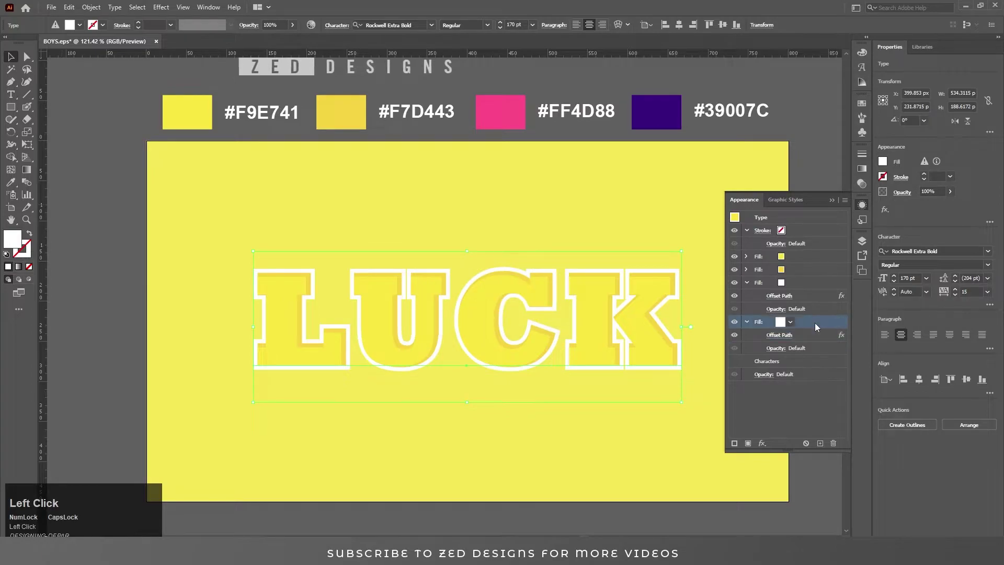
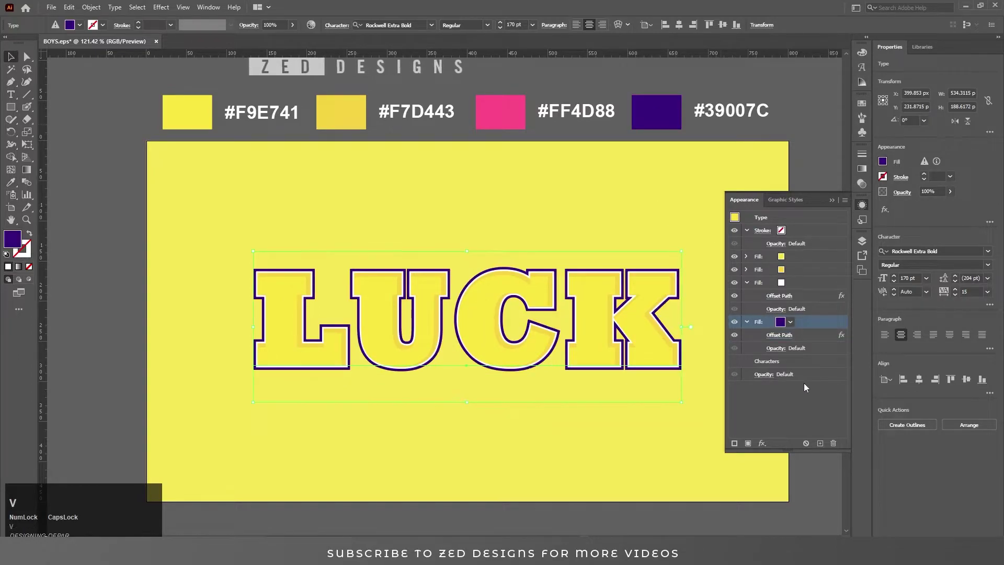
click(808, 388)
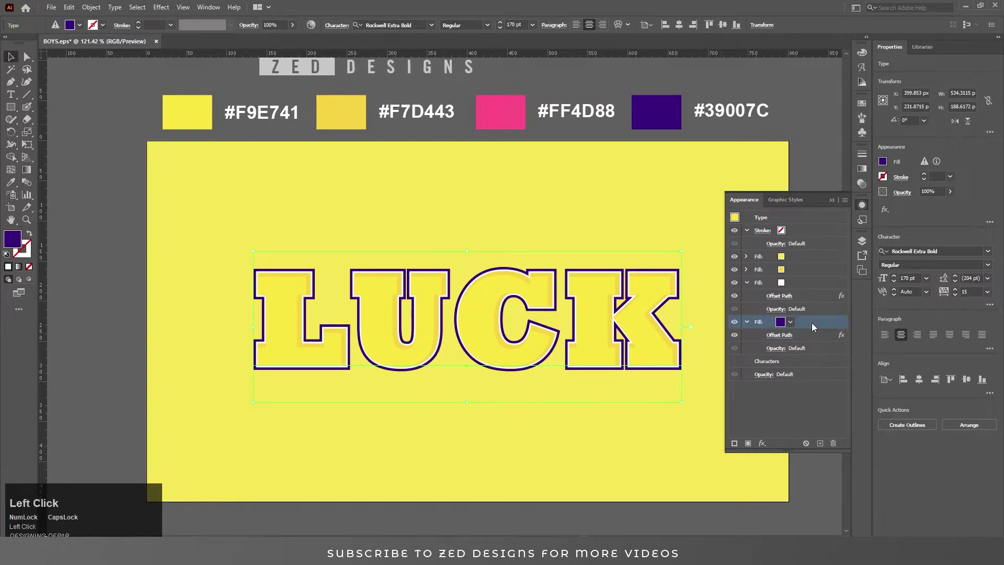
click(748, 326)
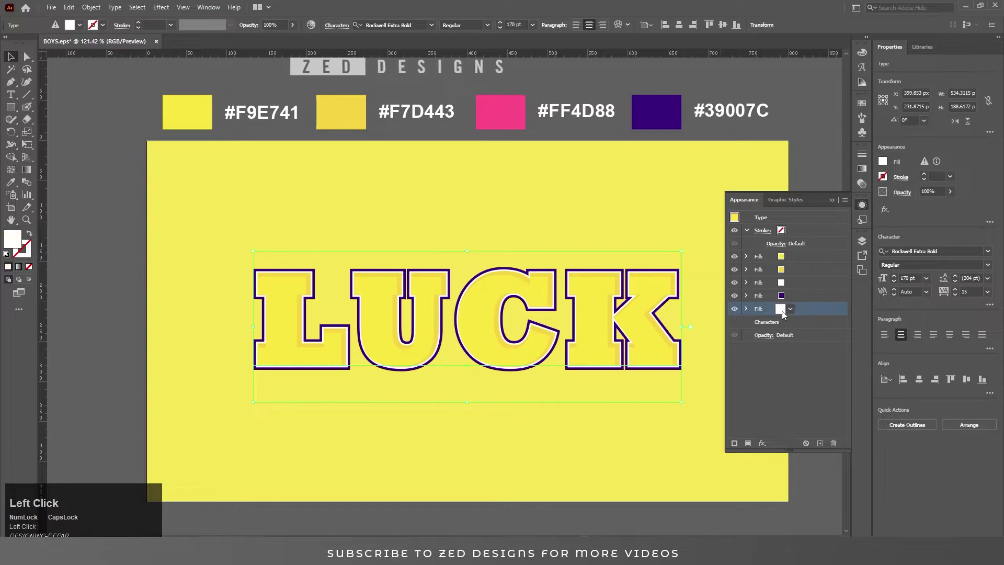
Make the new fill pink and extrude it with a Transform effect moving -0.3 / 0.3 px over 50 copies.
key(v)
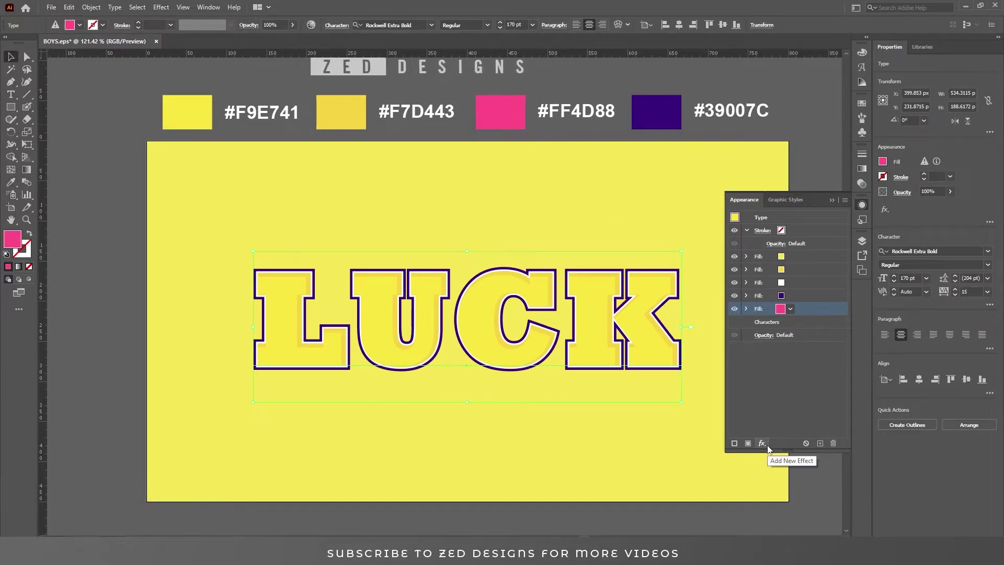
key(v)
click(770, 449)
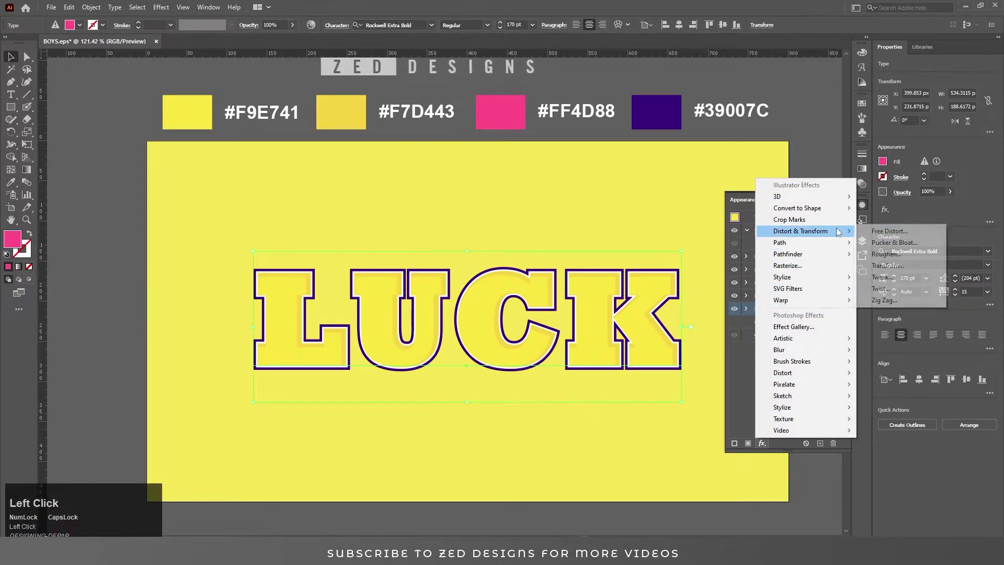
key(Tab)
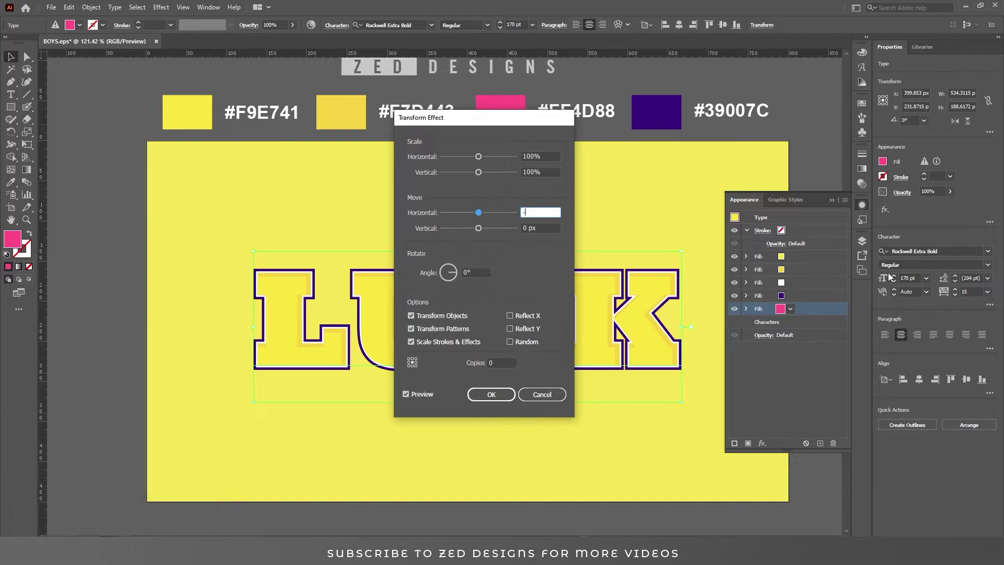
key(Tab)
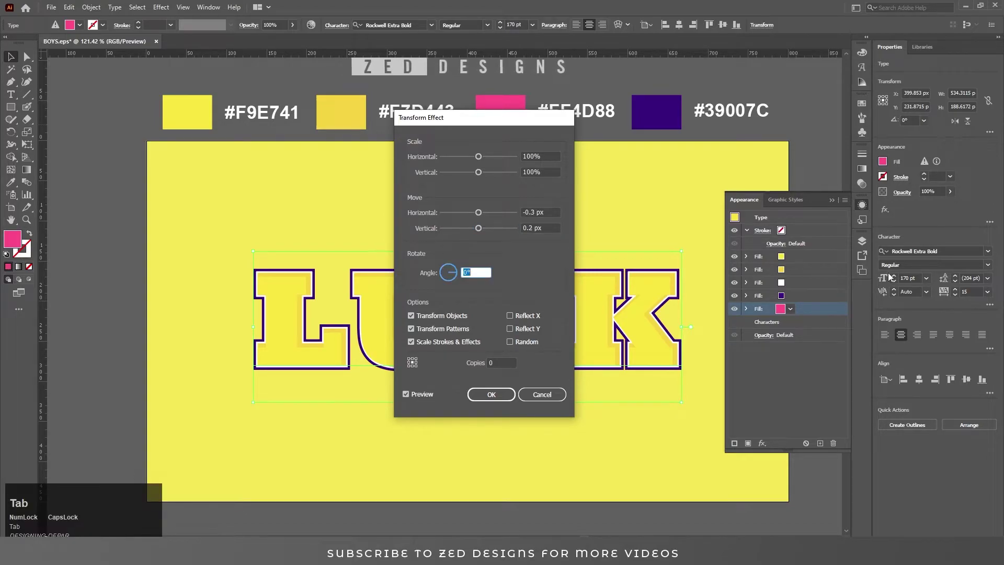
key(shift+Tab)
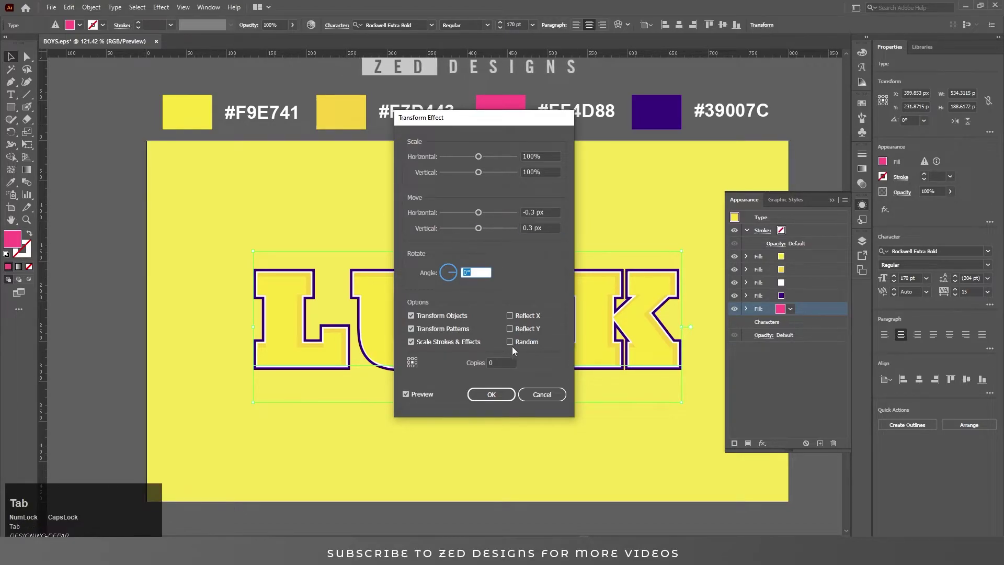
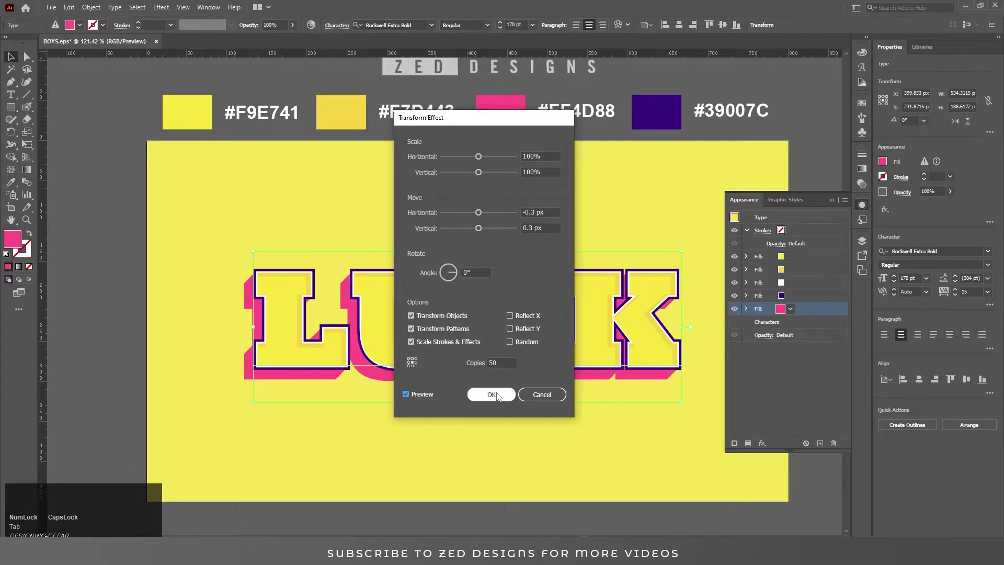
click(498, 396)
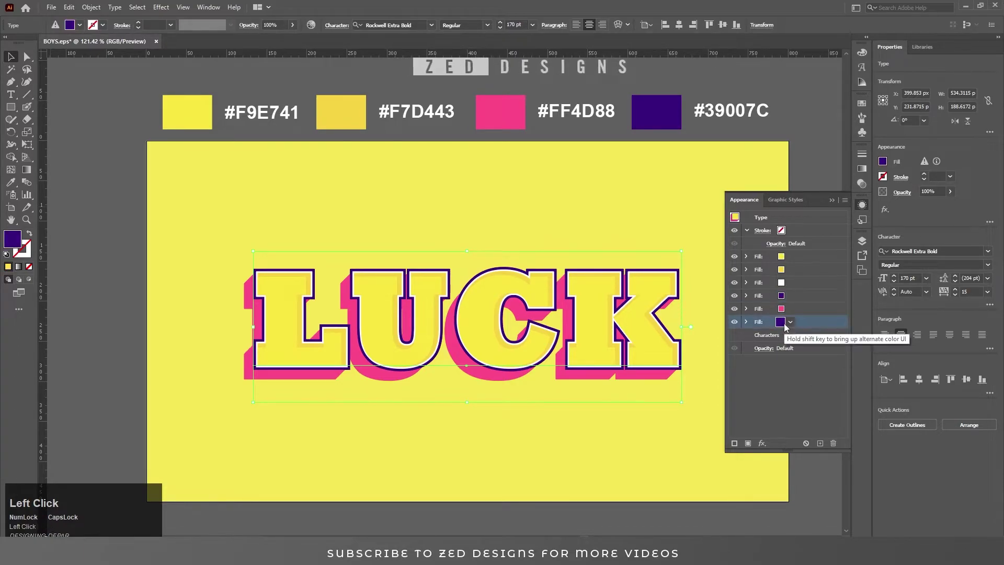
Set a Transform effect on the purple fill shifting -0.3 px across and 0.3 px down.
double_click(766, 445)
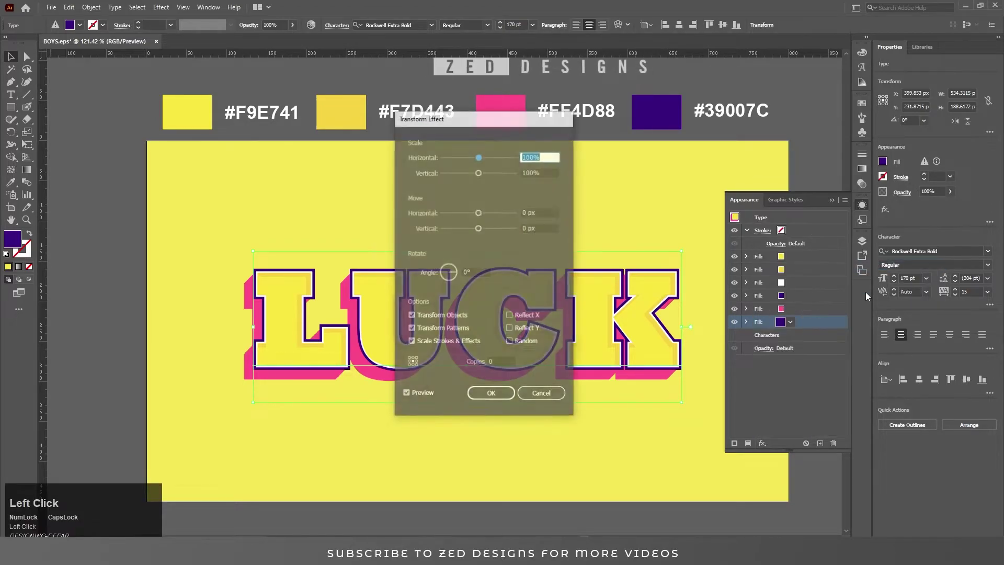
key(Tab)
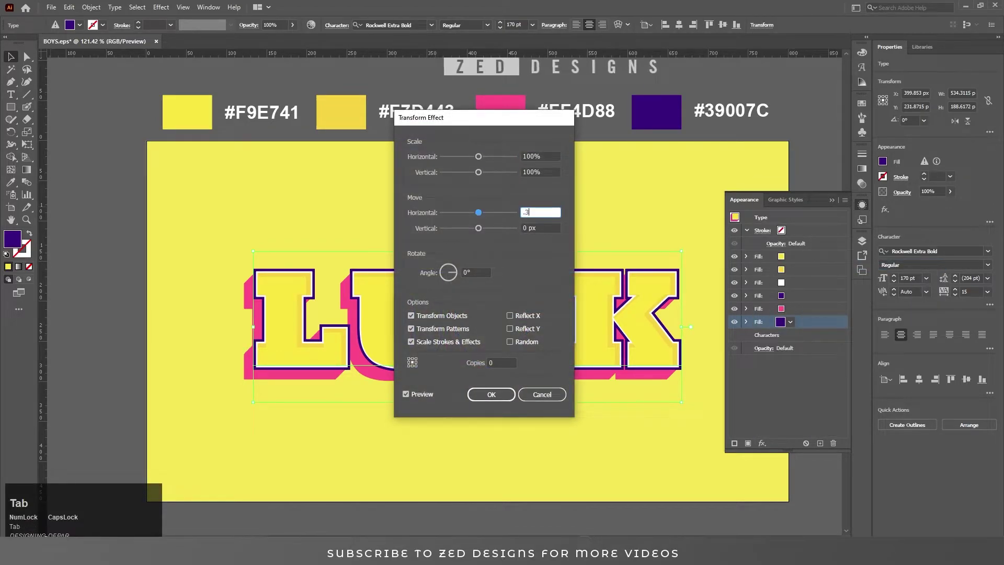
key(ctrl+a)
key(Tab)
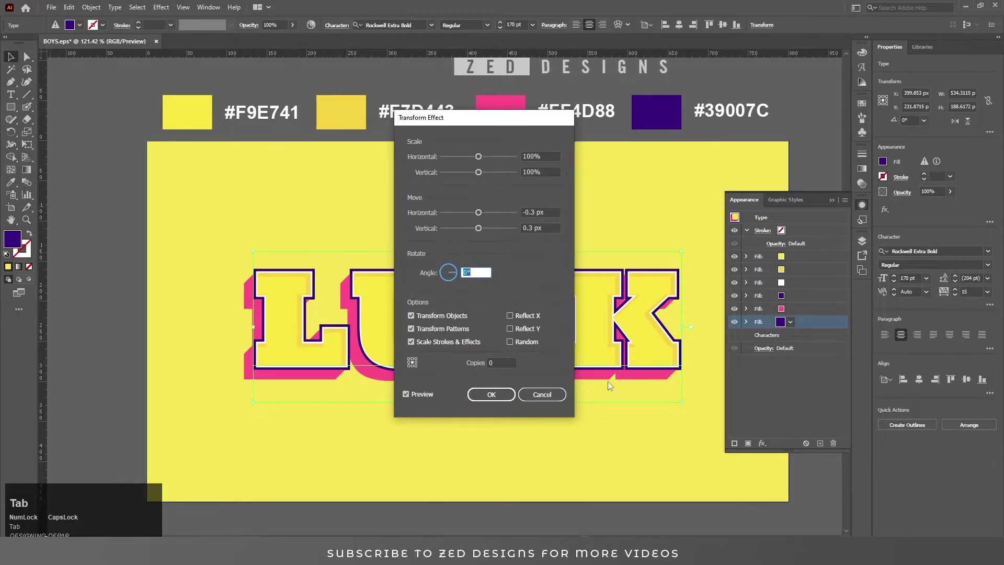
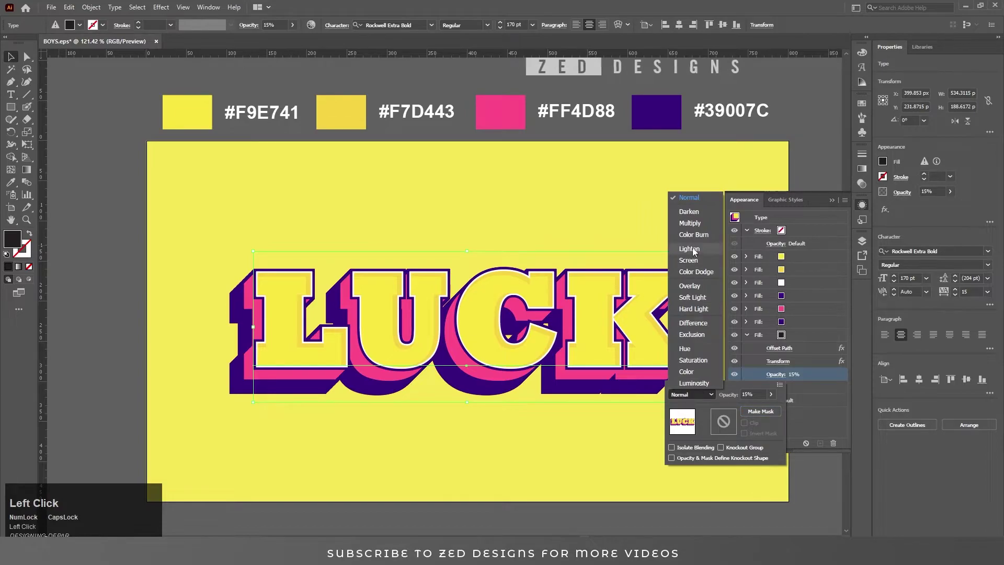
Raise the shadow fill's Transform copies to 140 for a faint Multiply drop shadow.
double_click(697, 225)
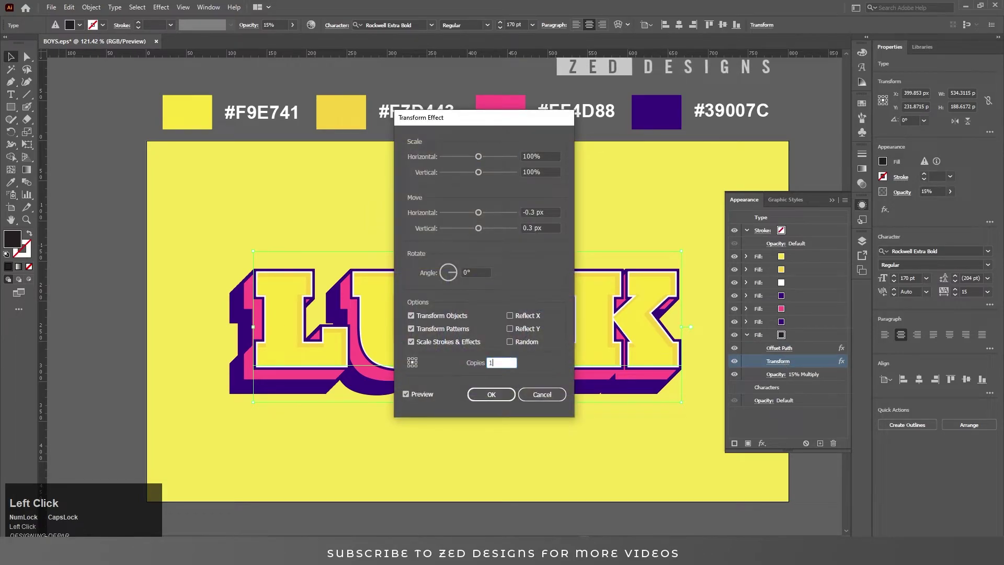
key(Tab)
Fill the top layer with a dot pattern swatch toned down to Color Dodge, then switch to the Touch Type Tool.
click(498, 402)
click(775, 340)
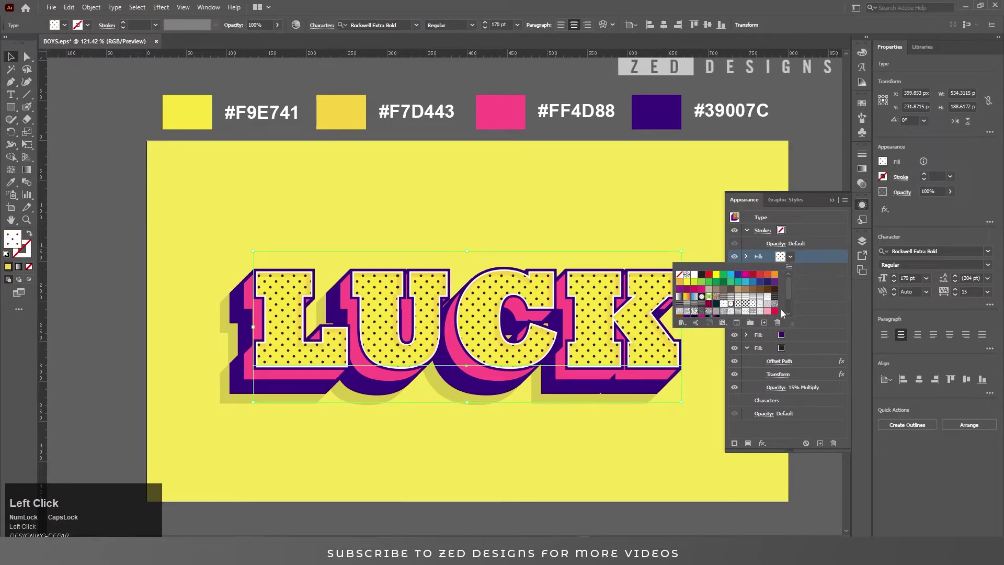
double_click(748, 260)
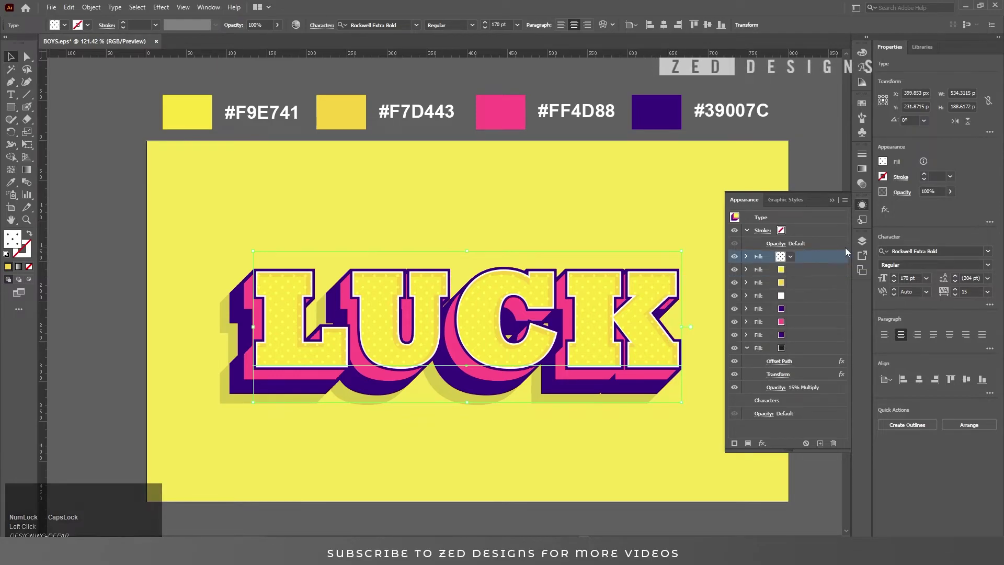
click(831, 203)
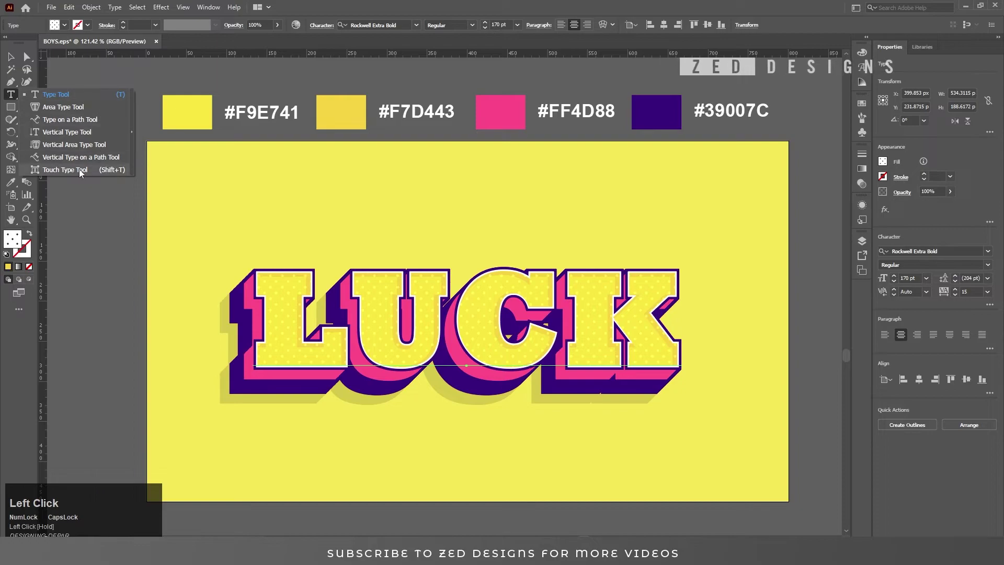